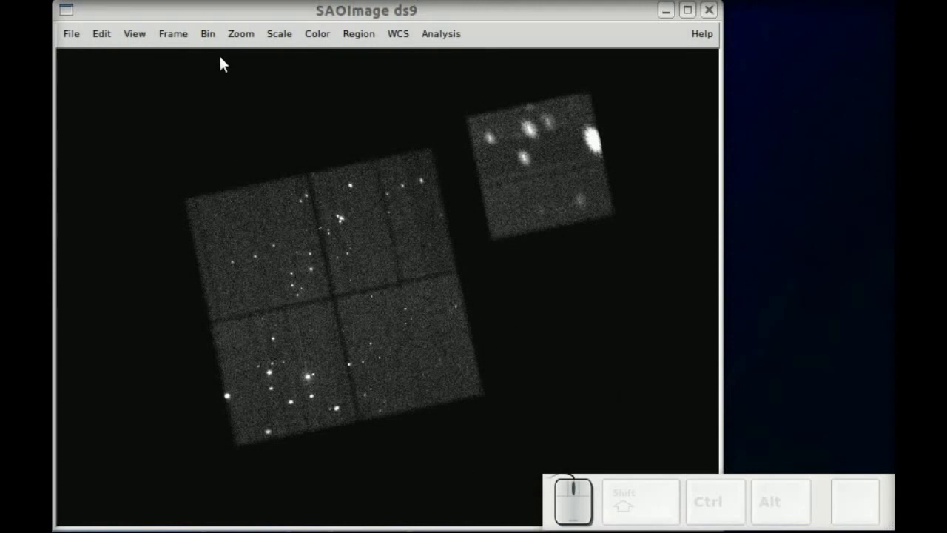
Bin the X-ray events at 512×512 instead of 1024×1024 and pan the image into view.
{"action": "left_click", "coordinate": [211, 41]}
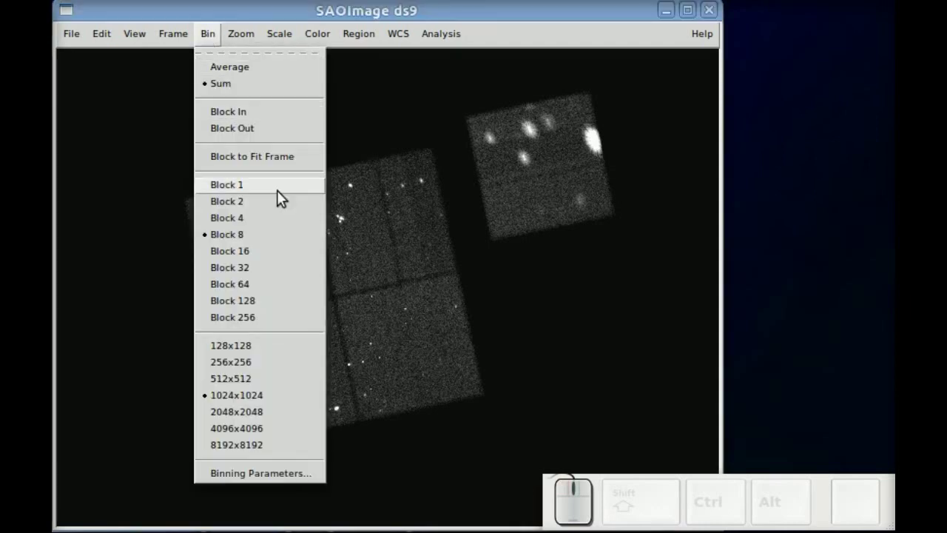
{"action": "left_click", "coordinate": [247, 384]}
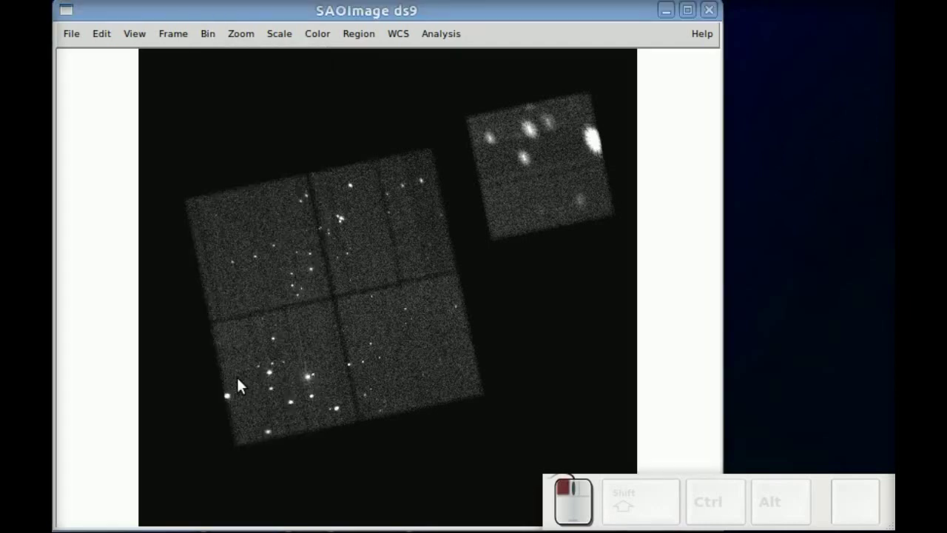
{"action": "left_click_drag", "start_coordinate": [591, 288], "coordinate": [331, 177]}
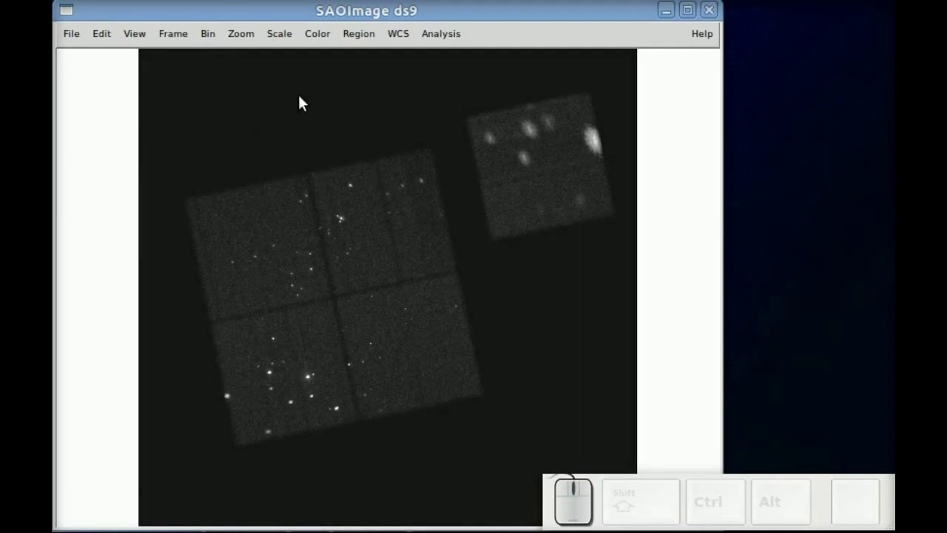
{"action": "left_click", "coordinate": [215, 39]}
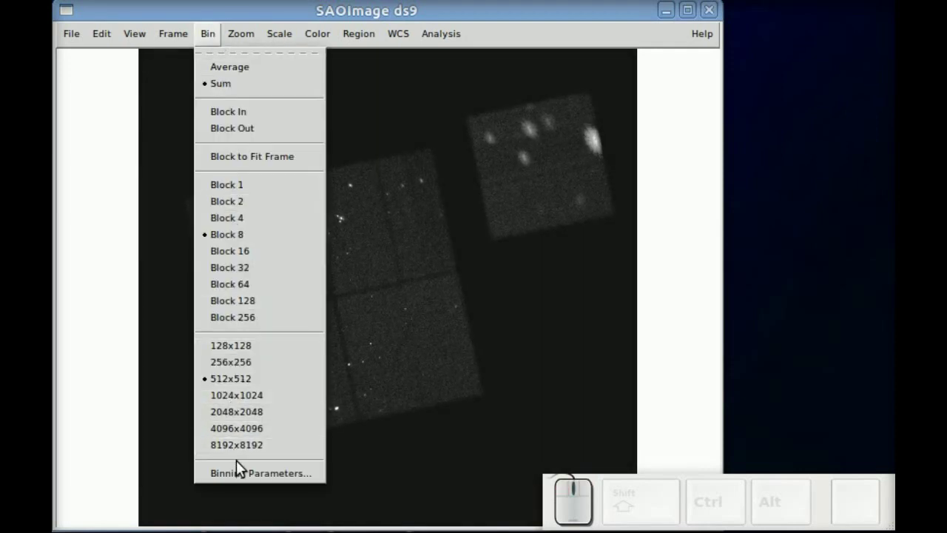
In Binning Parameters set the 3rd column to energy, depth 10, min 0, max 10000, and apply.
{"action": "left_click", "coordinate": [245, 481]}
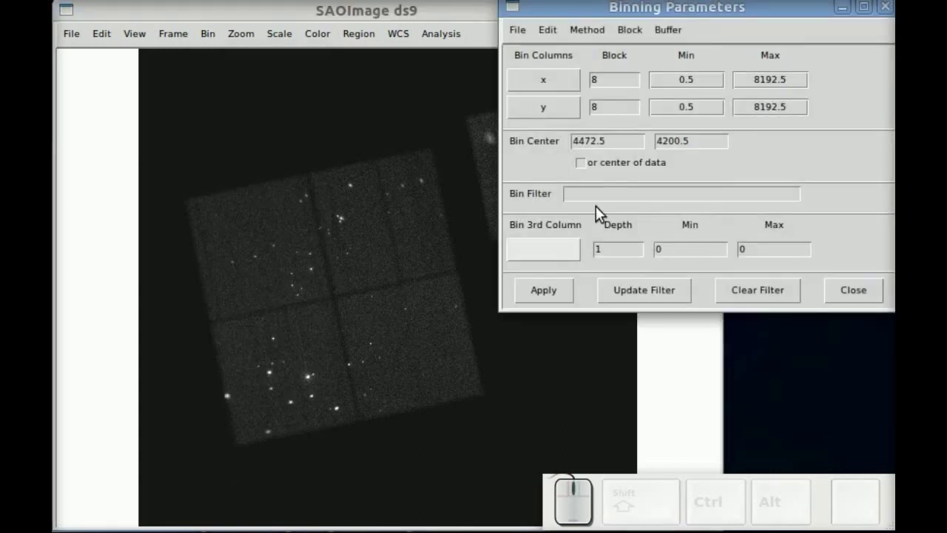
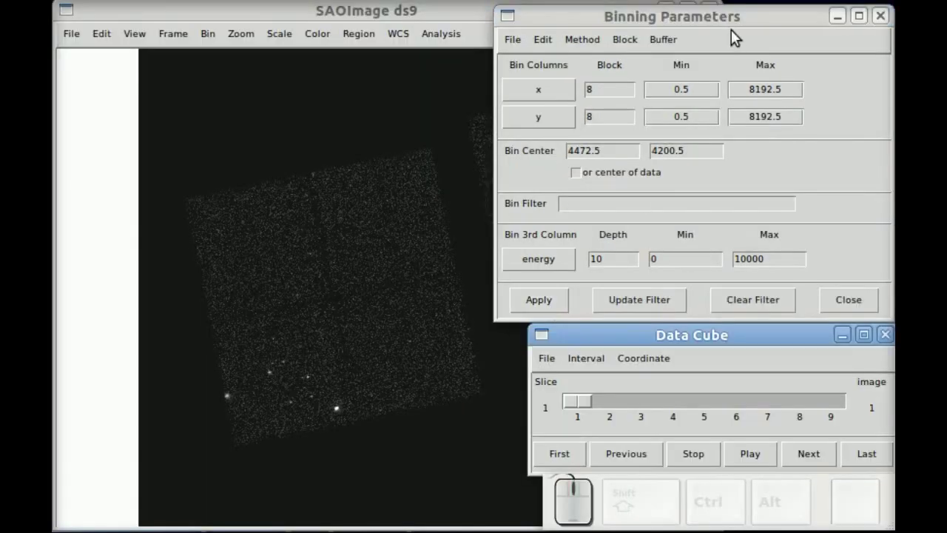
{"action": "left_click_drag", "start_coordinate": [777, 27], "coordinate": [716, 358]}
{"action": "left_click_drag", "start_coordinate": [719, 346], "coordinate": [518, 359]}
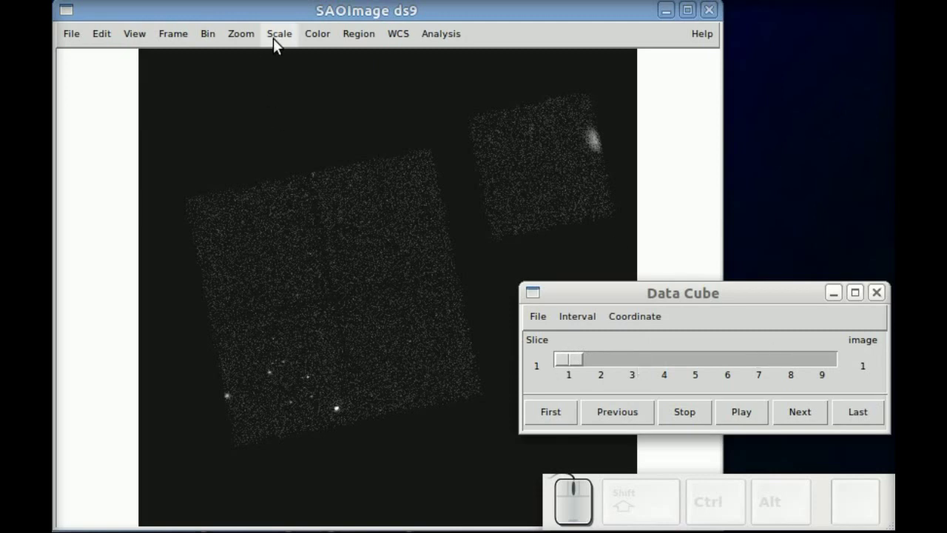
Adjust the intensity scaling and turn on Analysis smoothing so the sources stand out.
{"action": "left_click", "coordinate": [283, 43]}
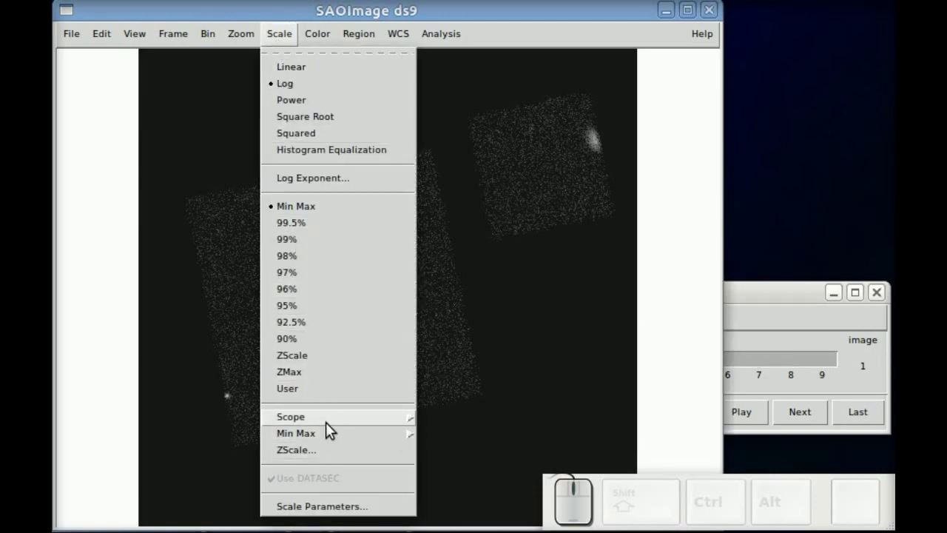
{"action": "left_click", "coordinate": [329, 426]}
{"action": "left_click", "coordinate": [435, 443]}
{"action": "left_click", "coordinate": [754, 293]}
{"action": "left_click_drag", "start_coordinate": [614, 184], "coordinate": [243, 178]}
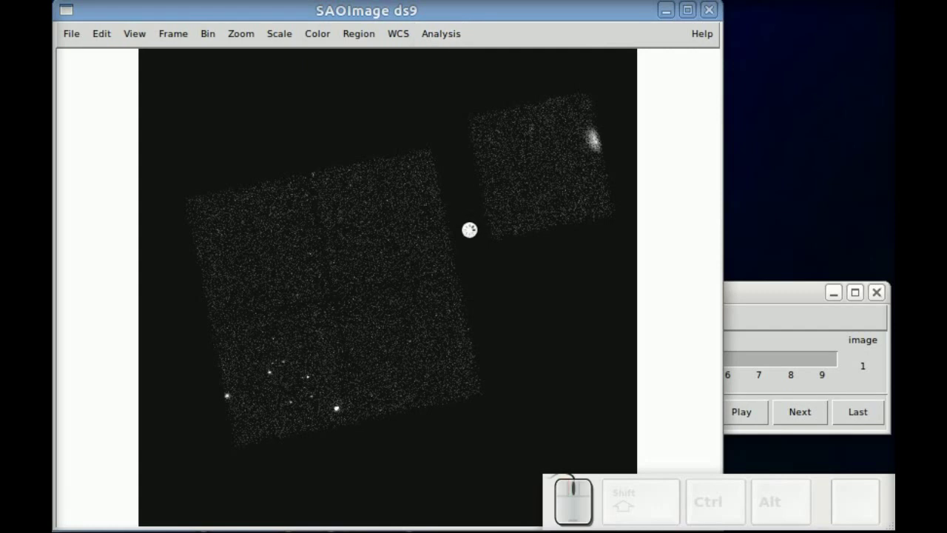
Step the Data Cube forward through energy slices 2, 3, 4 and 5 to compare the sources.
{"action": "left_click", "coordinate": [786, 299]}
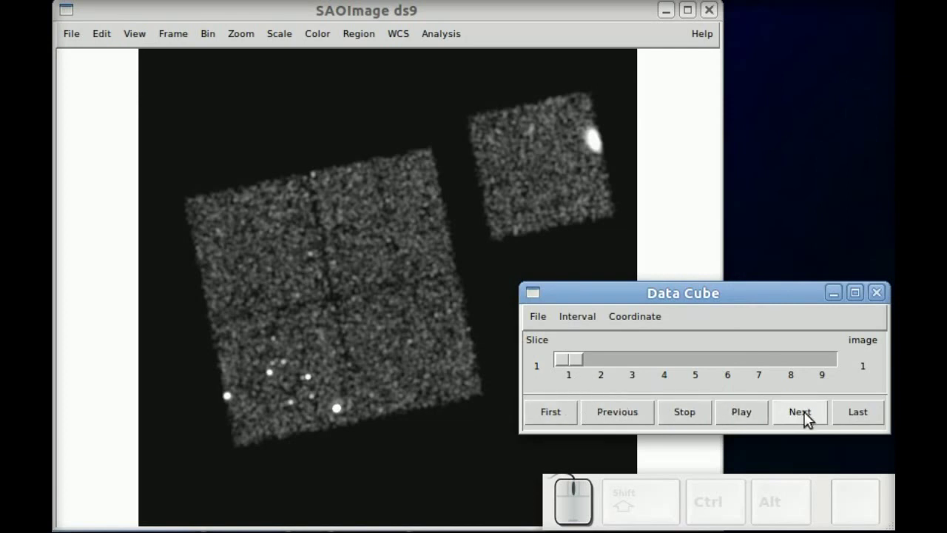
{"action": "left_click", "coordinate": [808, 420]}
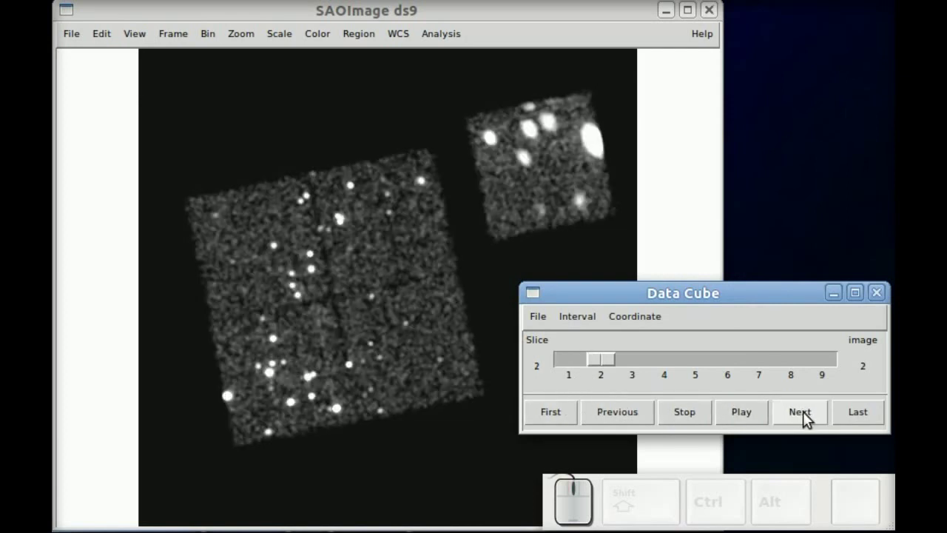
{"action": "left_click", "coordinate": [804, 418]}
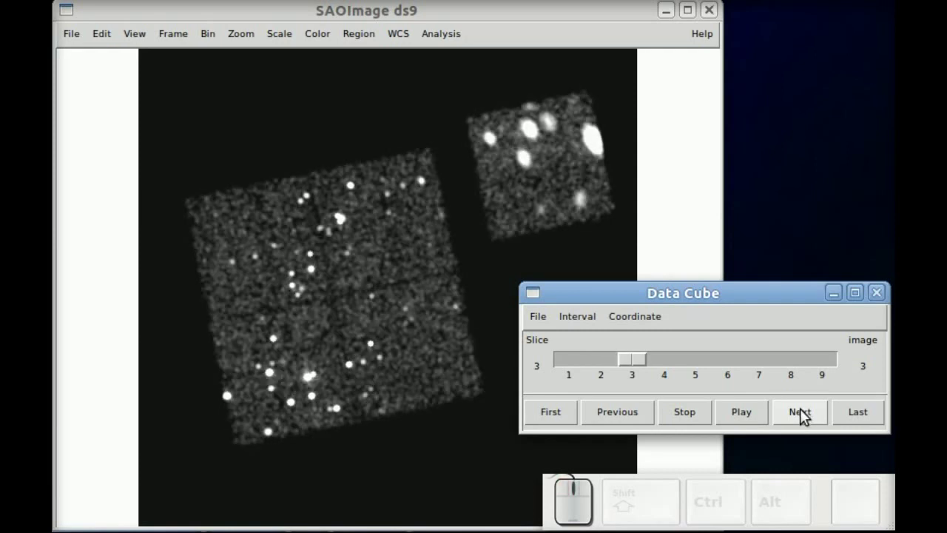
{"action": "left_click", "coordinate": [804, 417]}
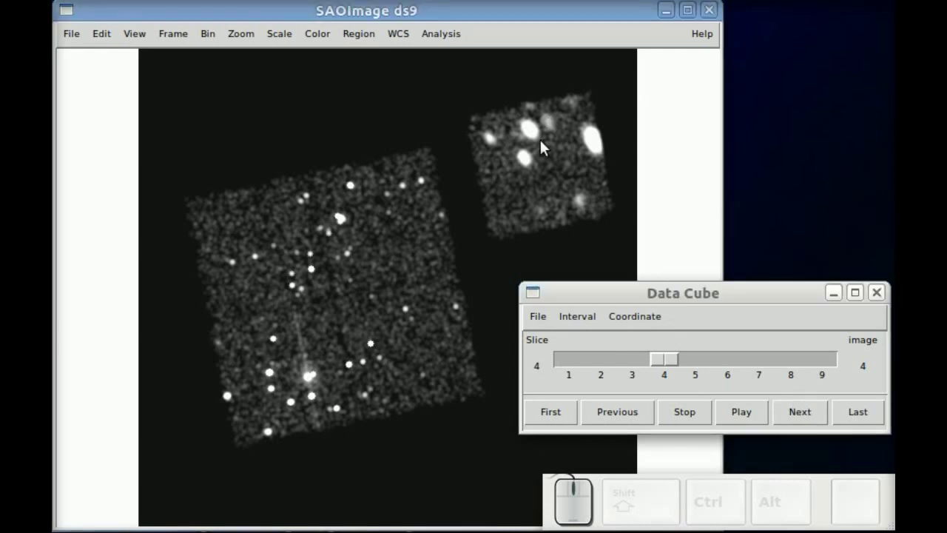
{"action": "left_click", "coordinate": [792, 417]}
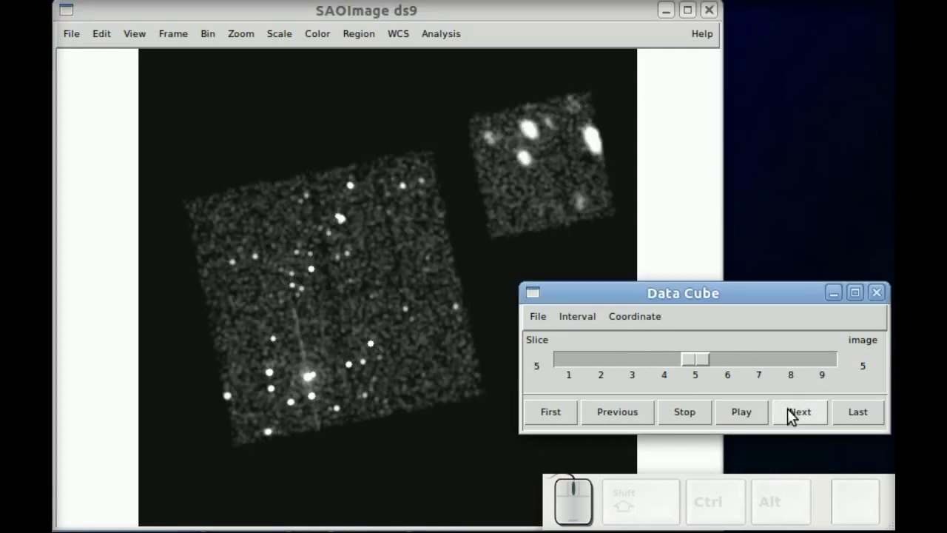
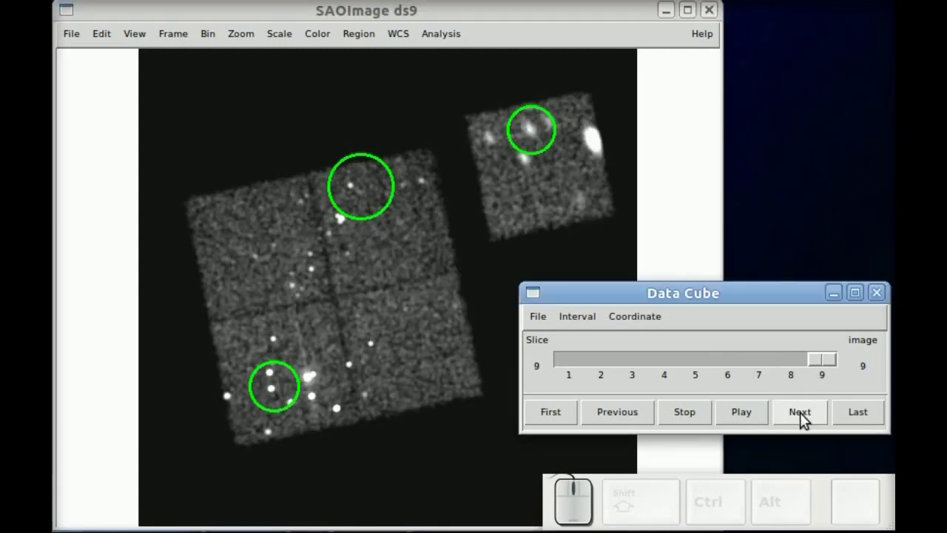
Cycle through the cube slices with Play/Stop and halt the animation on slice 7.
{"action": "left_click", "coordinate": [804, 422]}
{"action": "left_click", "coordinate": [805, 420]}
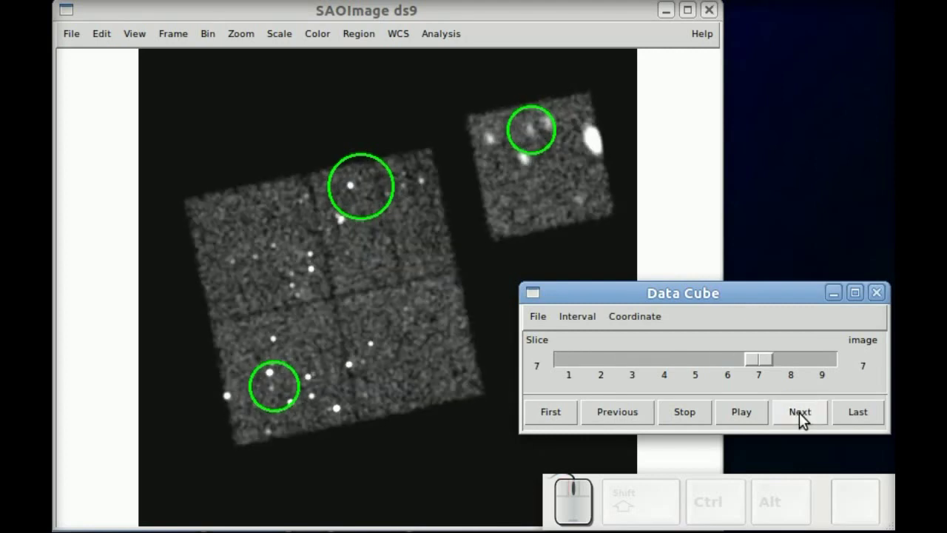
{"action": "left_click", "coordinate": [805, 419]}
{"action": "left_click", "coordinate": [806, 420]}
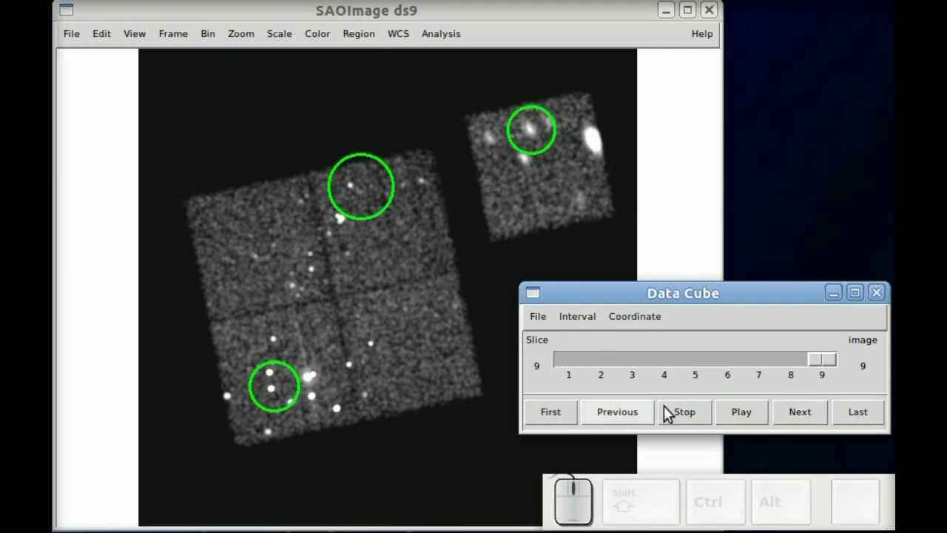
{"action": "left_click", "coordinate": [735, 416]}
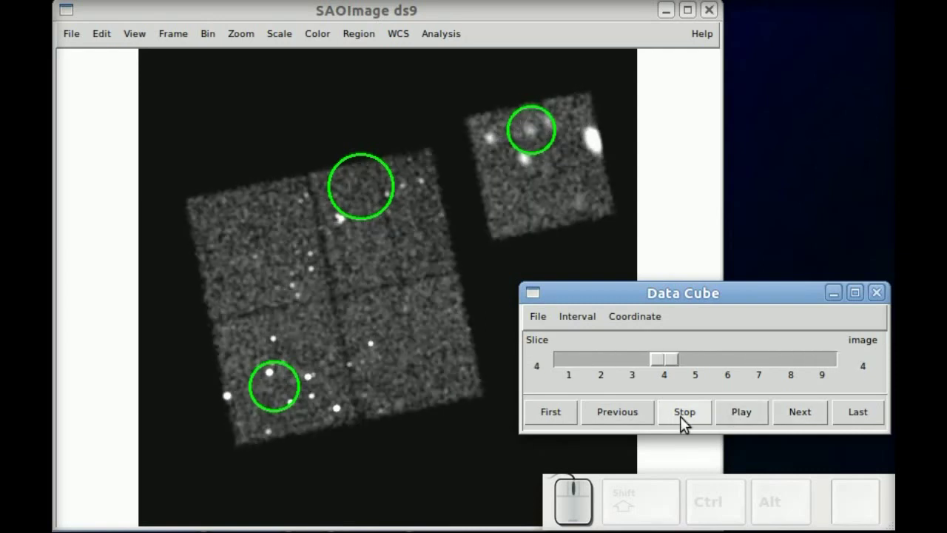
{"action": "left_click", "coordinate": [686, 425]}
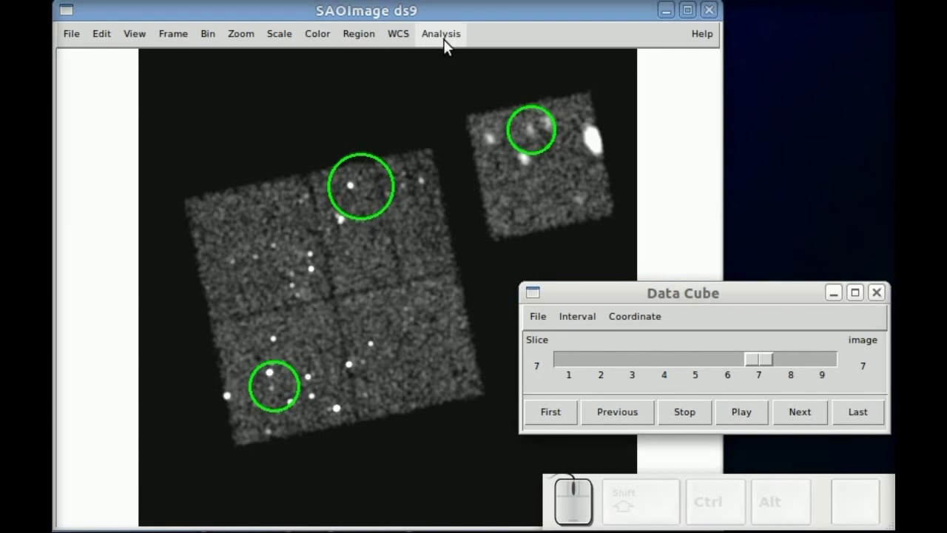
Turn off Analysis smoothing and delete all three circle regions from the image.
{"action": "left_click", "coordinate": [450, 49]}
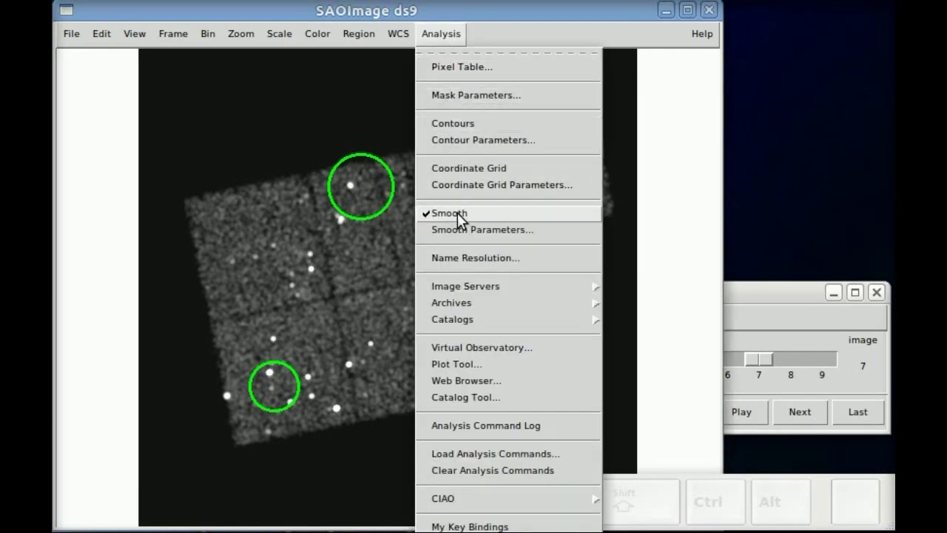
{"action": "left_click", "coordinate": [466, 222]}
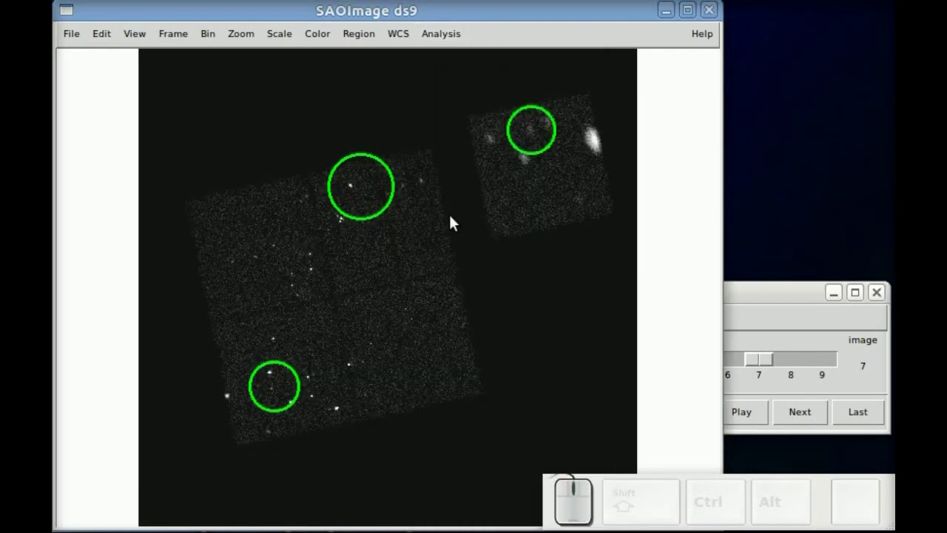
{"action": "key", "text": "Delete"}
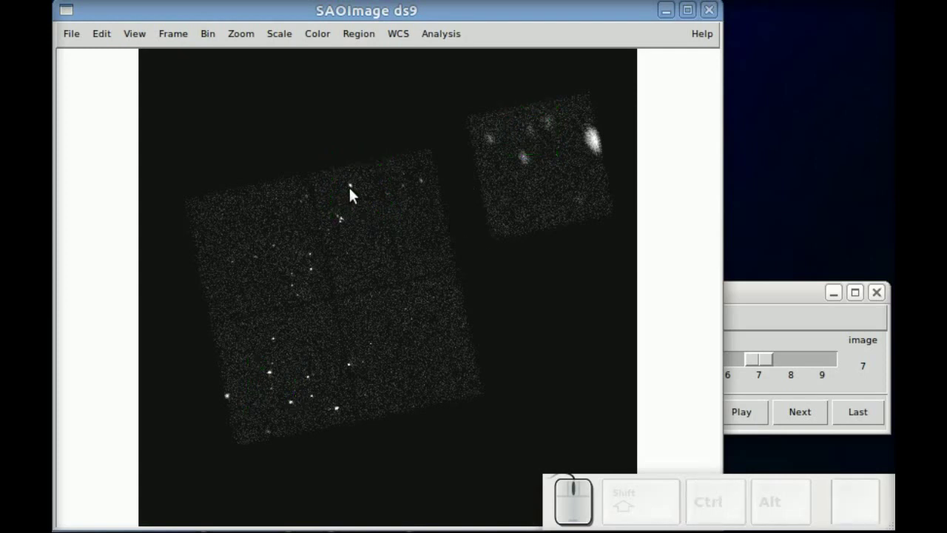
{"action": "left_click", "coordinate": [355, 38]}
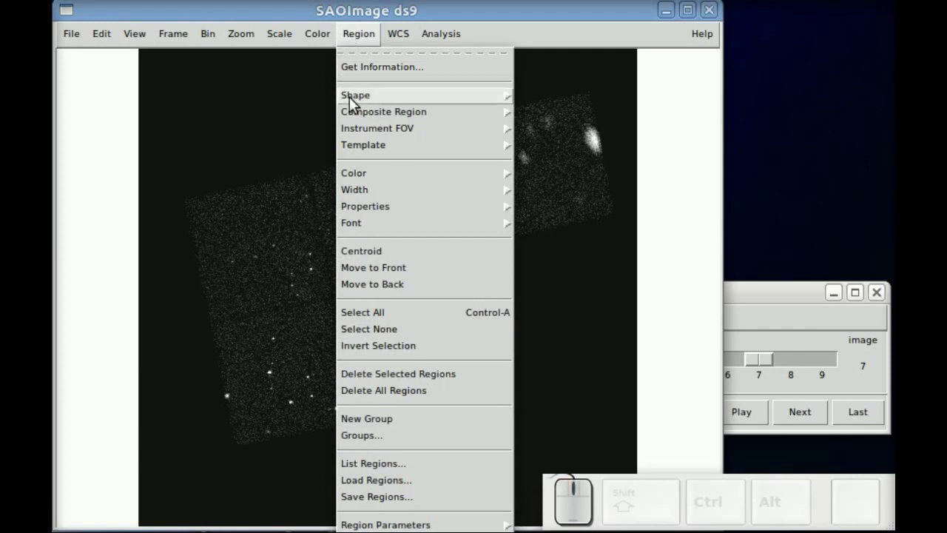
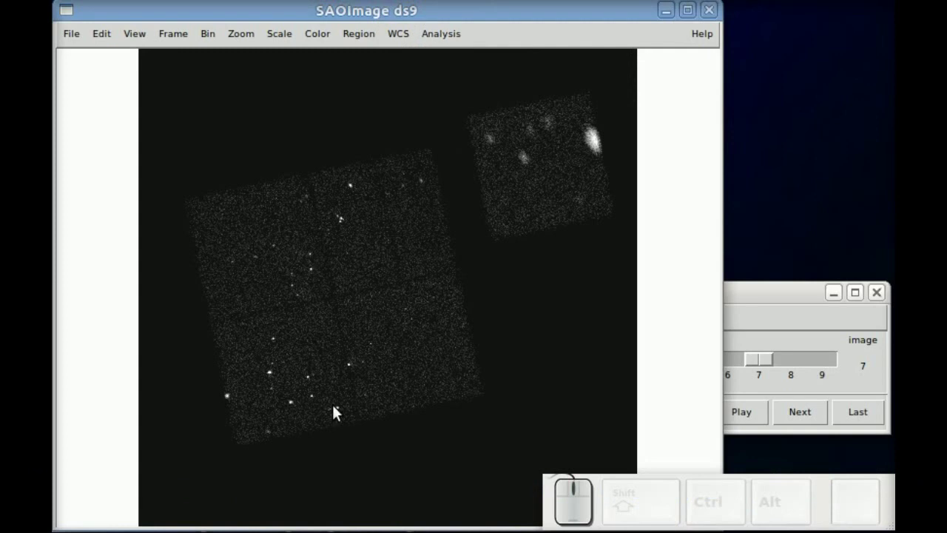
Draw a circle3d region on a lower-left source and shrink its counts-versus-slice plot window.
{"action": "left_click_drag", "start_coordinate": [277, 378], "coordinate": [270, 381]}
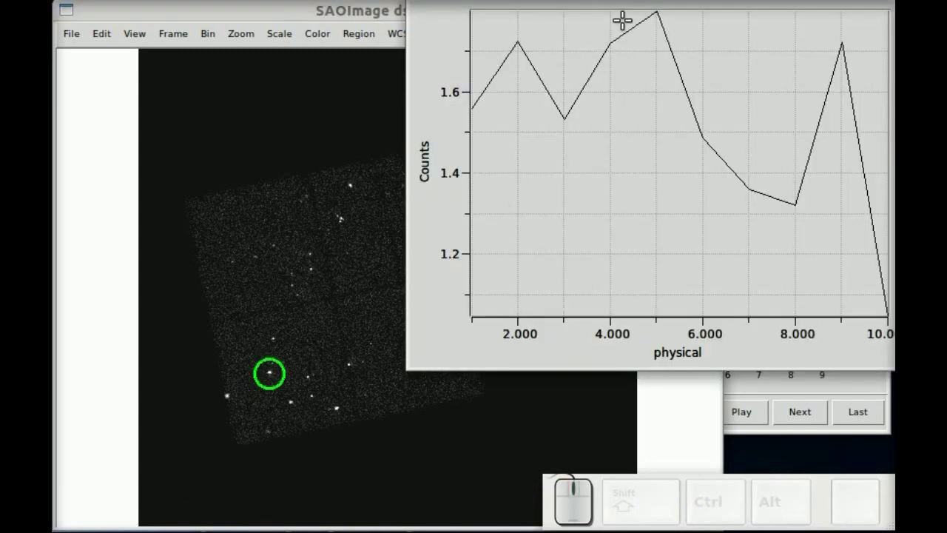
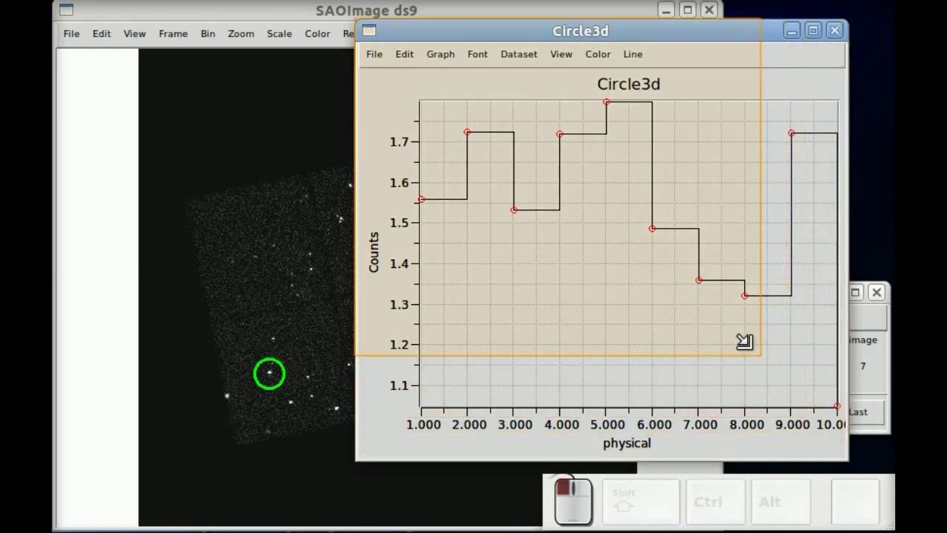
{"action": "right_click", "coordinate": [570, 39]}
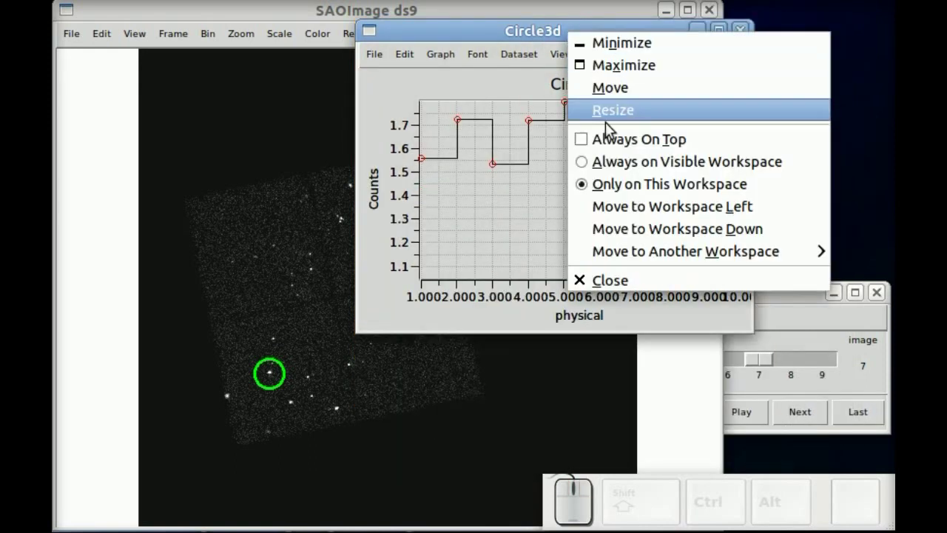
{"action": "left_click", "coordinate": [618, 146]}
{"action": "left_click_drag", "start_coordinate": [578, 44], "coordinate": [302, 403]}
Move the circle onto a neighbouring source, step the cube back to slice 8 and set the plot aside.
{"action": "left_click_drag", "start_coordinate": [284, 382], "coordinate": [304, 412]}
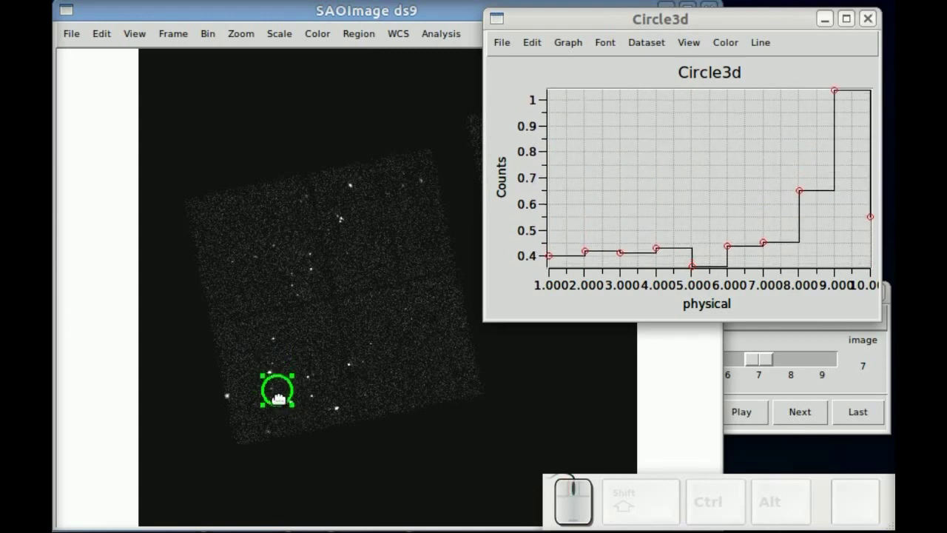
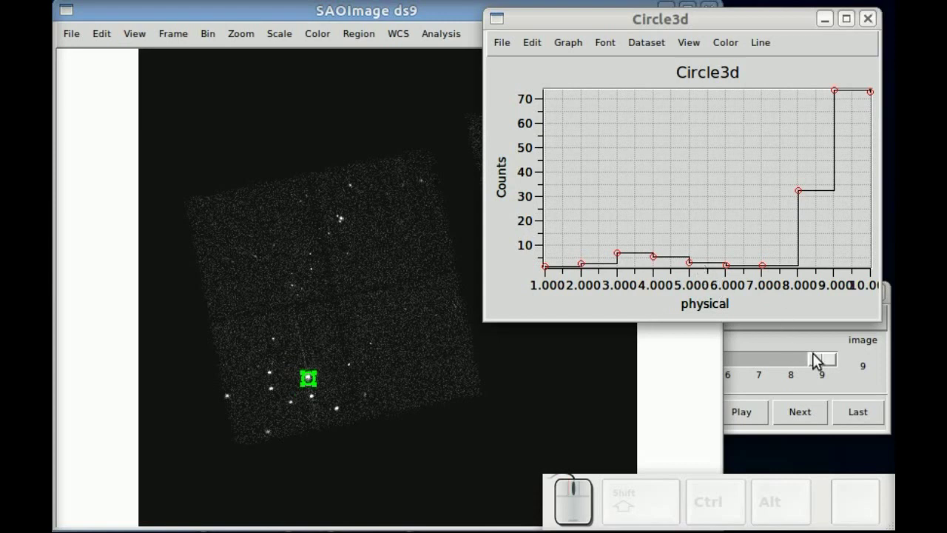
{"action": "left_click_drag", "start_coordinate": [821, 366], "coordinate": [610, 87]}
{"action": "left_click_drag", "start_coordinate": [631, 27], "coordinate": [354, 427]}
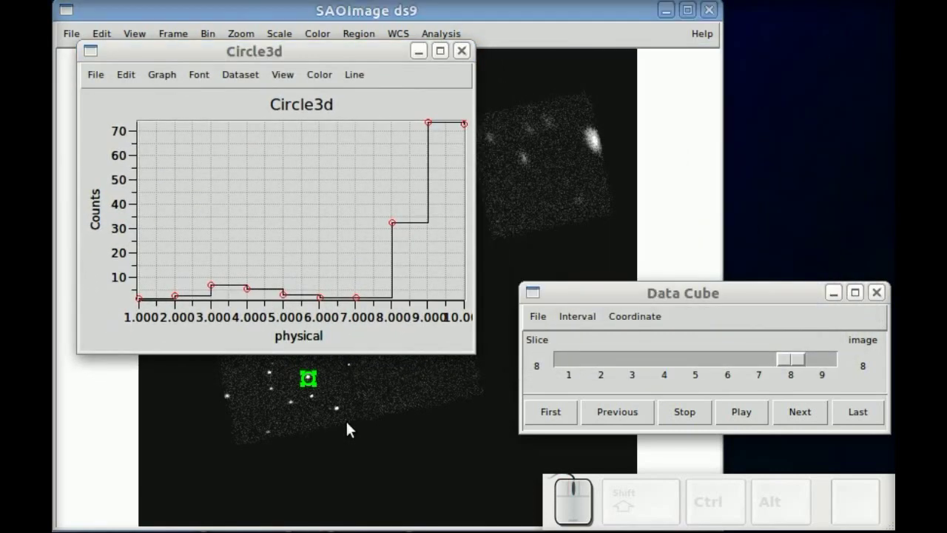
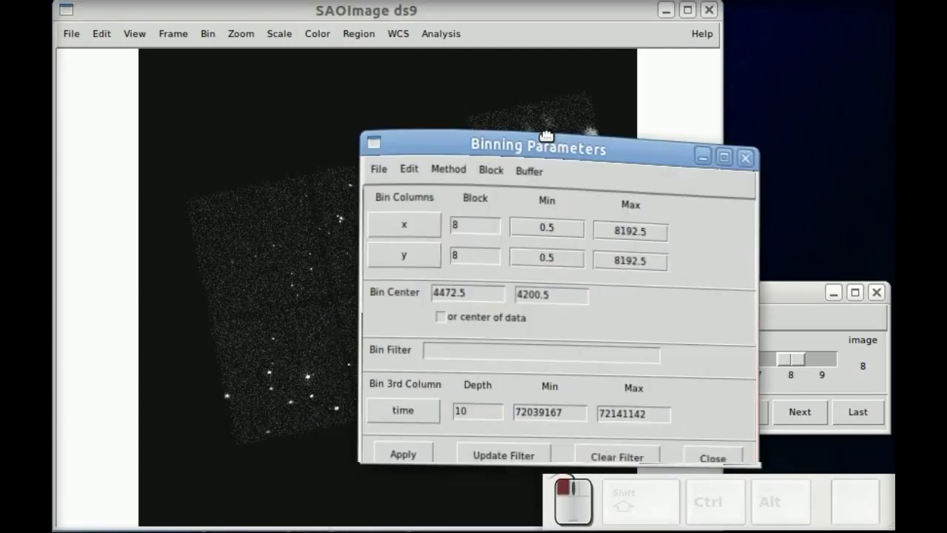
Apply energy binning 0–10000 in 10 slices and move to the second slice to view the coarse spectrum.
{"action": "left_click", "coordinate": [429, 285]}
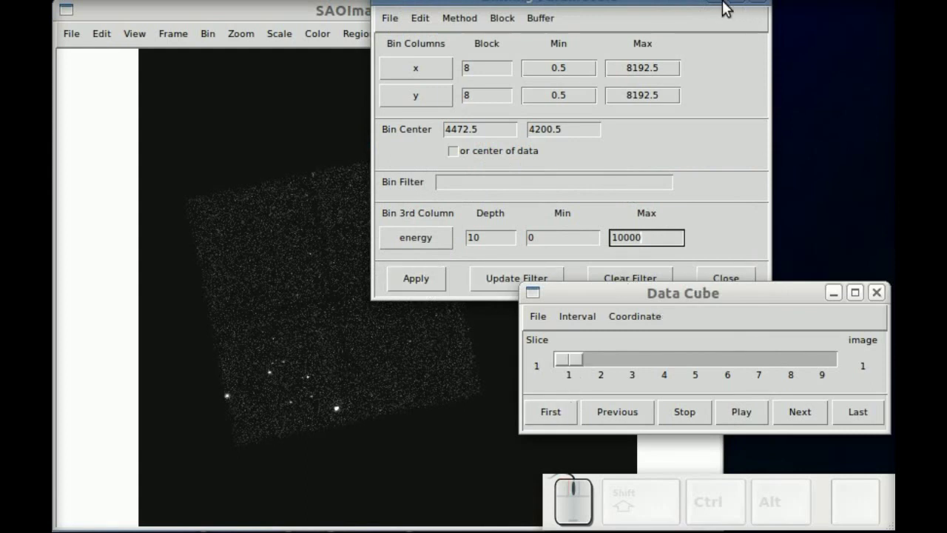
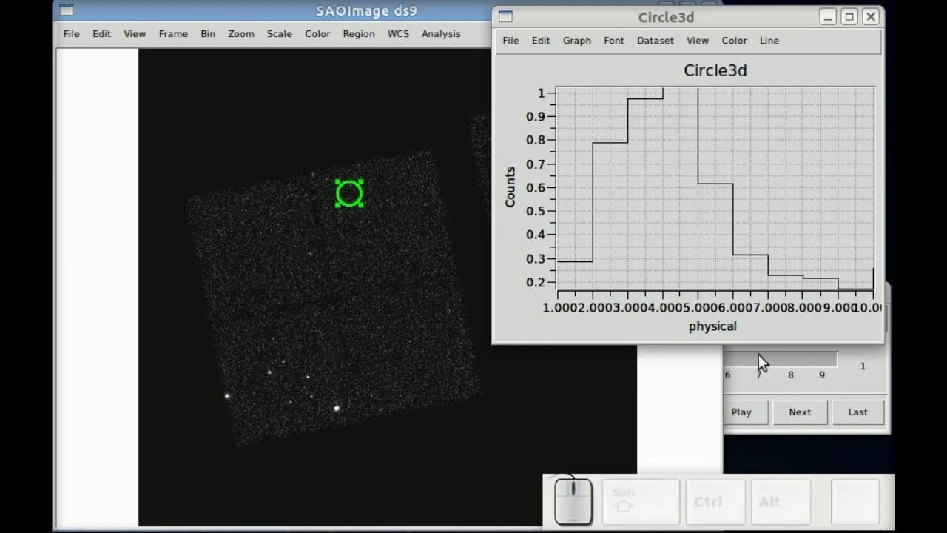
{"action": "left_click", "coordinate": [750, 369]}
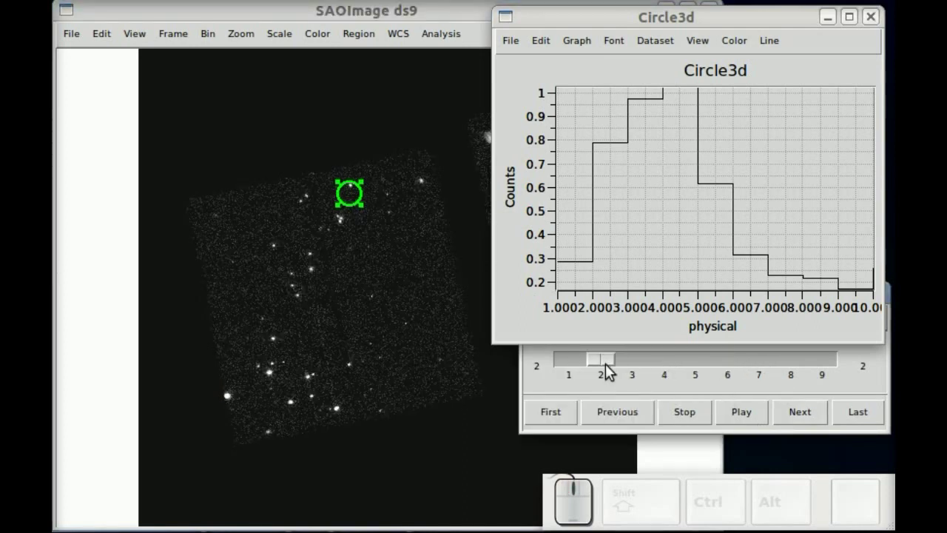